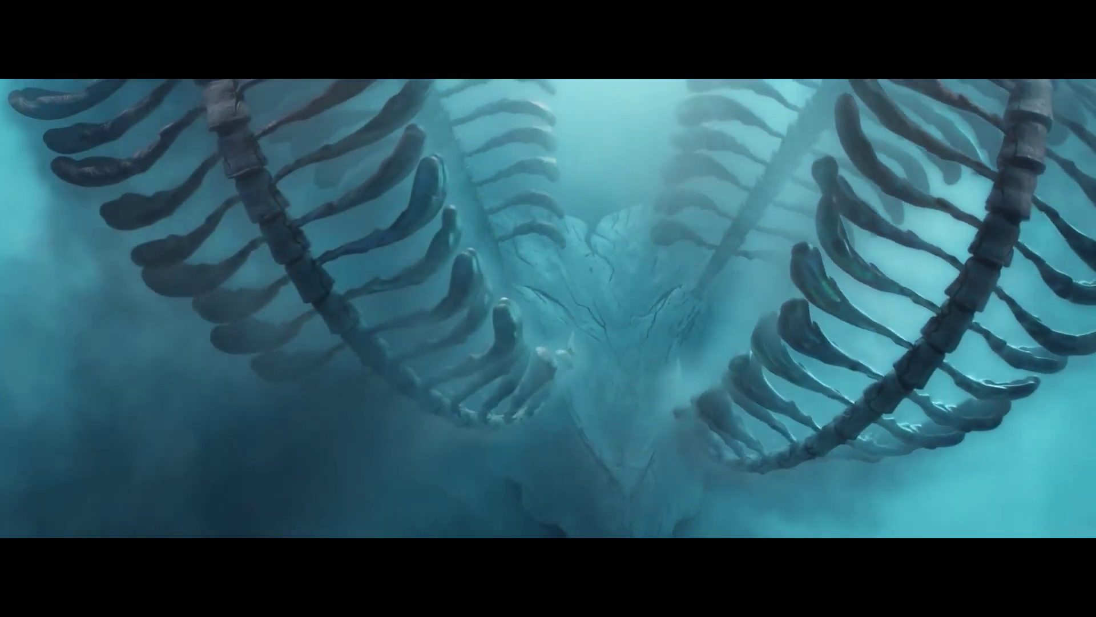
Step: View the cube's transform in the N sidebar, hide it, and shrink the T toolbar to icons only
{"action": "key", "text": "n"}
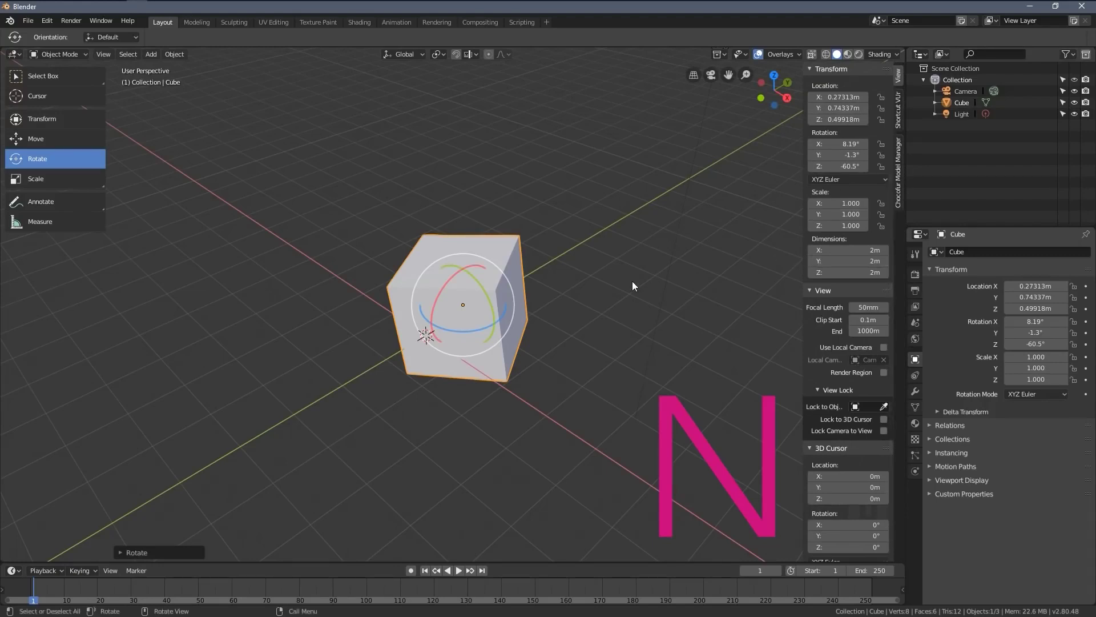
{"action": "key", "text": "n"}
{"action": "key", "text": "t"}
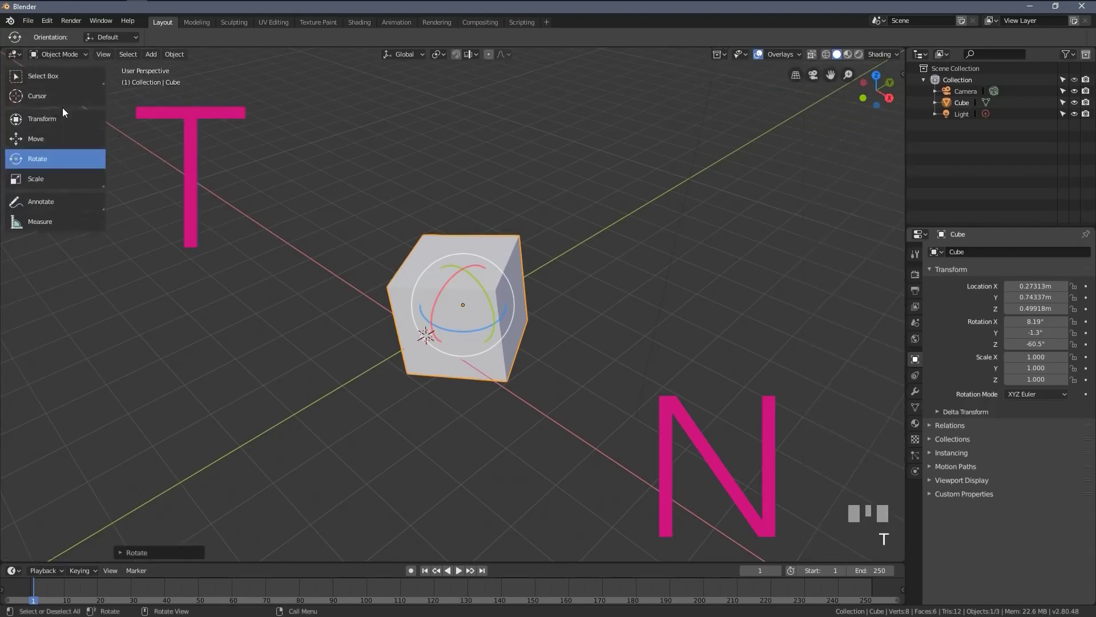
{"action": "left_click_drag", "start_coordinate": [282, 323], "coordinate": [285, 327]}
{"action": "left_click", "coordinate": [285, 327]}
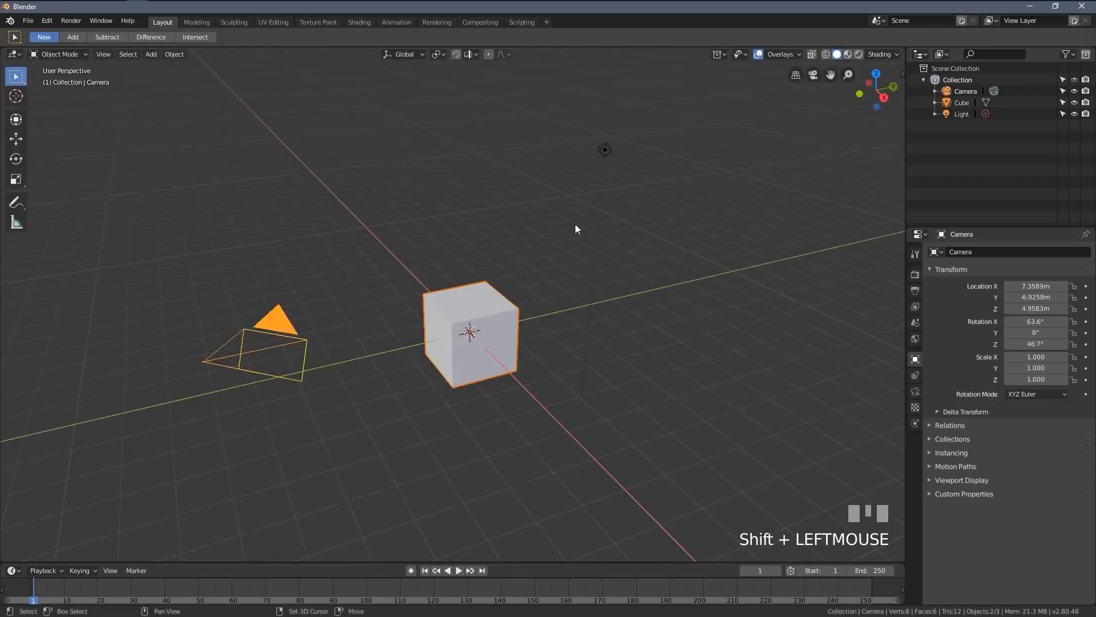
{"action": "left_click", "coordinate": [602, 156]}
{"action": "left_click_drag", "start_coordinate": [583, 315], "coordinate": [424, 288]}
{"action": "scroll", "scroll_direction": "down", "scroll_amount": 3}
{"action": "key", "text": "shift+d"}
{"action": "left_click", "coordinate": [425, 288]}
{"action": "left_click_drag", "start_coordinate": [468, 283], "coordinate": [594, 260]}
{"action": "key", "text": "shift+d"}
{"action": "left_click", "coordinate": [593, 260]}
{"action": "key", "text": "shift+d"}
{"action": "left_click", "coordinate": [664, 322]}
{"action": "left_click_drag", "start_coordinate": [645, 328], "coordinate": [492, 369]}
{"action": "left_click", "coordinate": [492, 369]}
{"action": "left_click", "coordinate": [450, 299]}
{"action": "left_click", "coordinate": [497, 326]}
{"action": "left_click", "coordinate": [513, 263]}
{"action": "left_click", "coordinate": [565, 274]}
{"action": "scroll", "scroll_direction": "down", "scroll_amount": 3}
{"action": "left_click_drag", "start_coordinate": [552, 303], "coordinate": [440, 230]}
{"action": "key", "text": "shift+d"}
{"action": "scroll", "scroll_direction": "down", "scroll_amount": 3}
Step: Add the monkey head via Shift+A and mark it for deletion with X
{"action": "key", "text": "shift+a"}
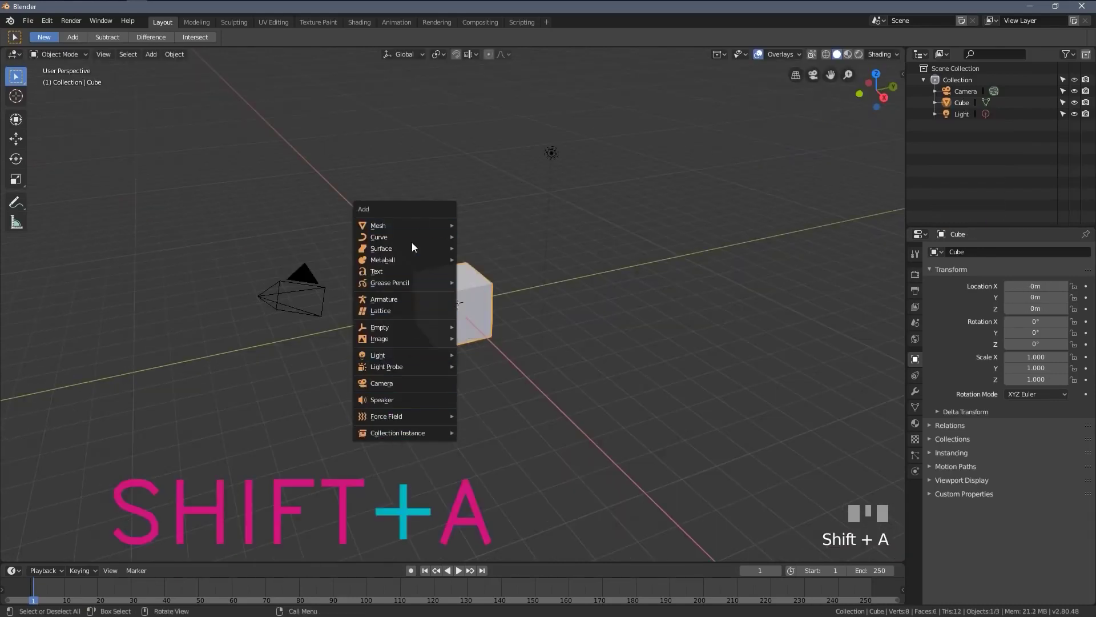
{"action": "key", "text": "x"}
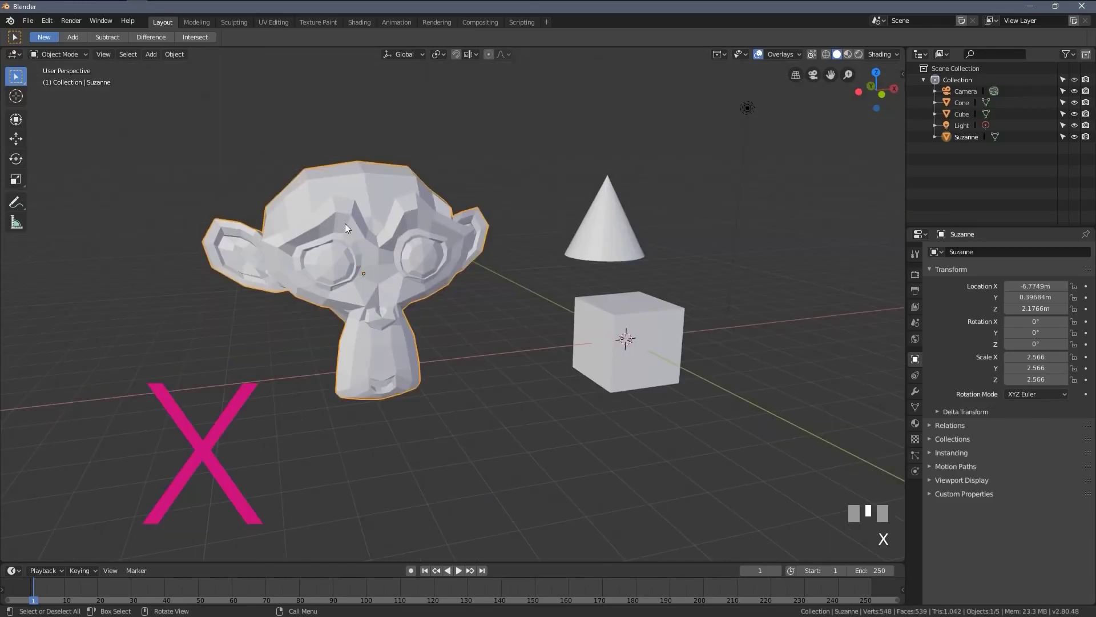